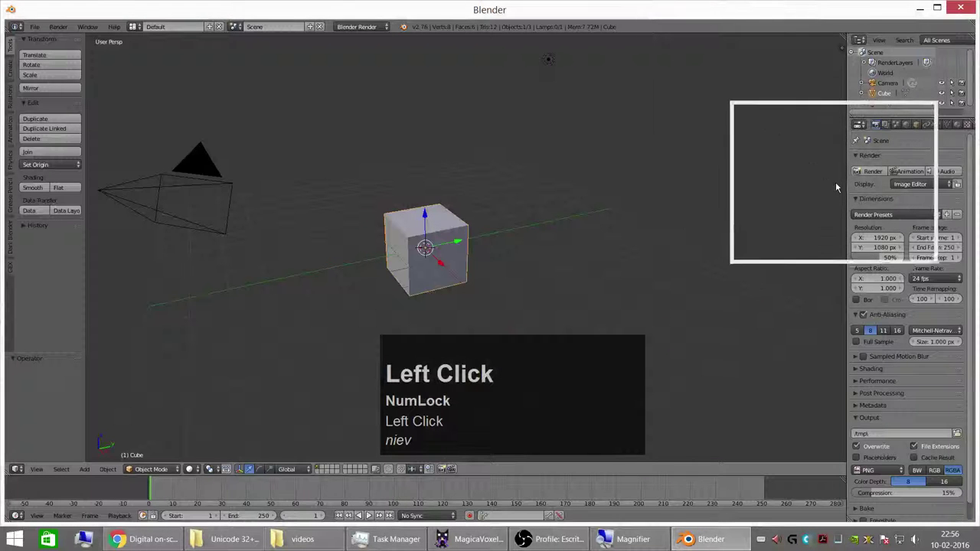
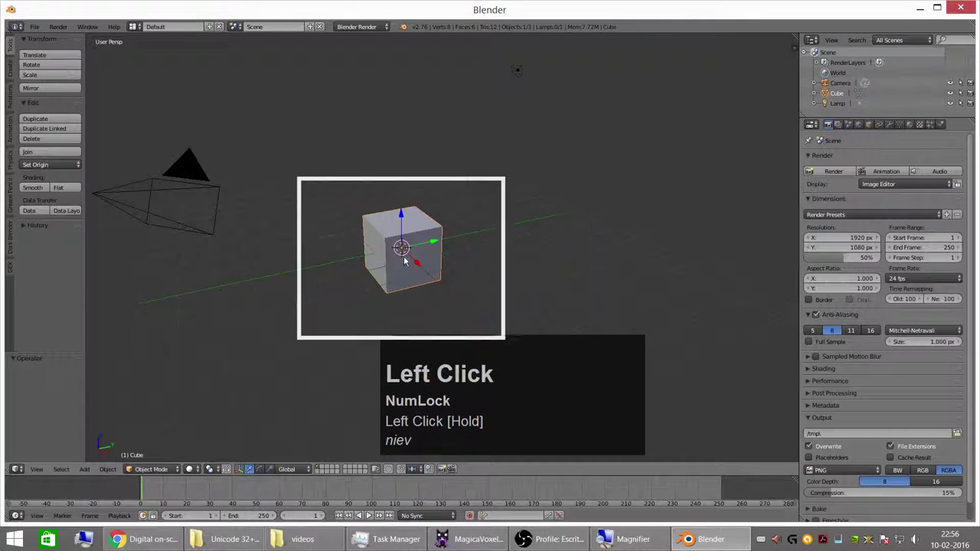
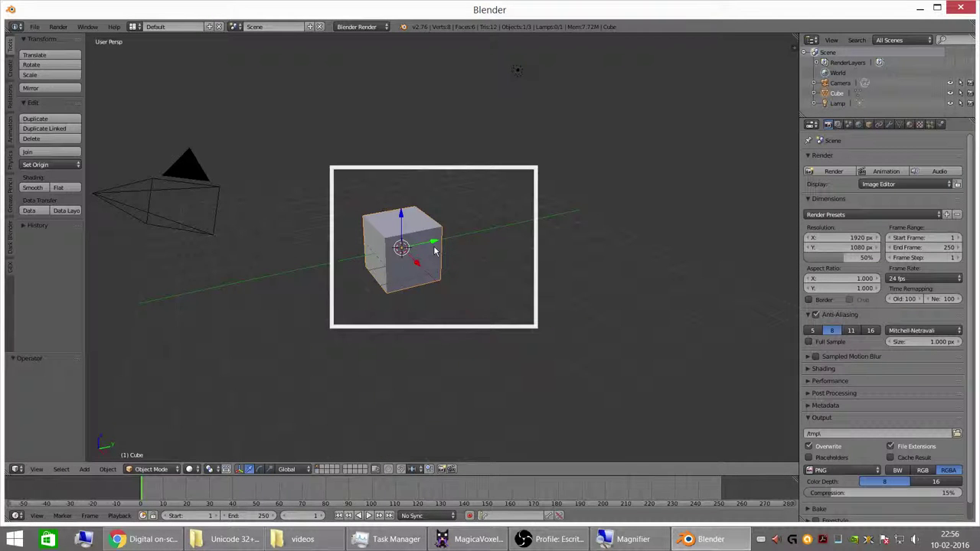
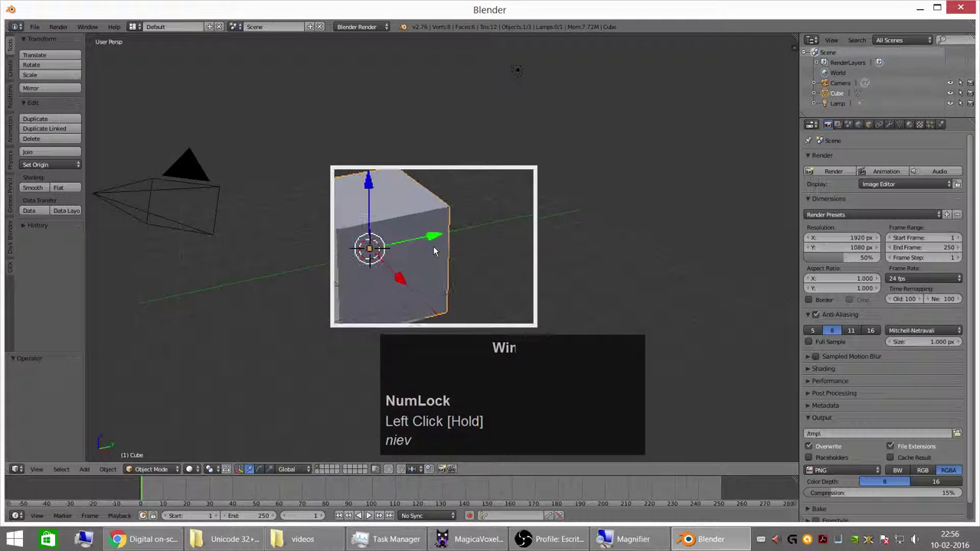
- Request deletion of the default cube with X
key(x)
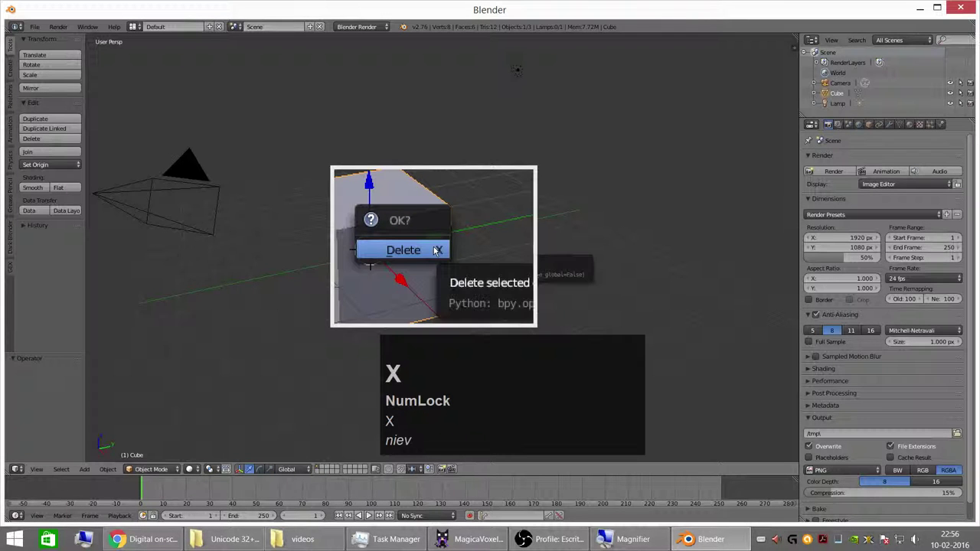
- Confirm the cube's deletion, add a UV Sphere from the Create tab and zoom in on it
click(423, 253)
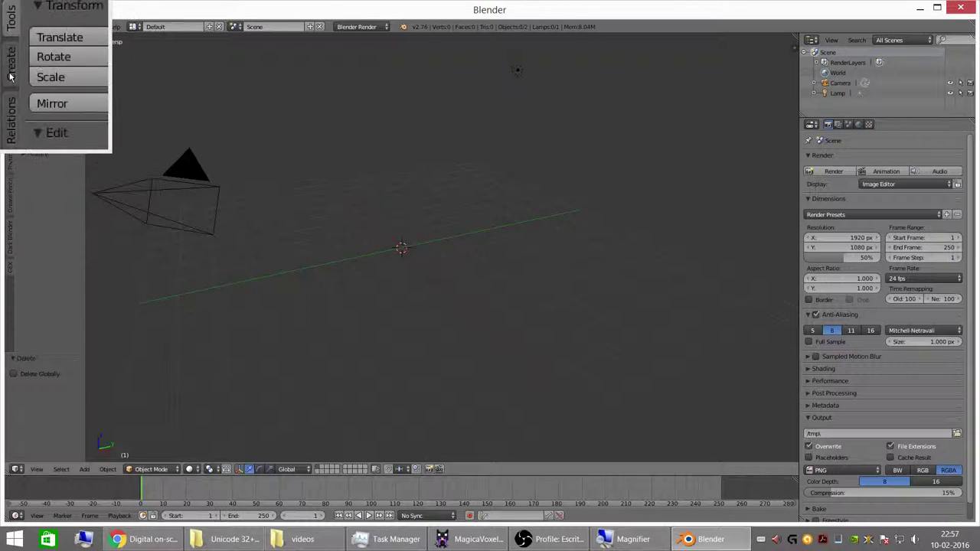
click(12, 80)
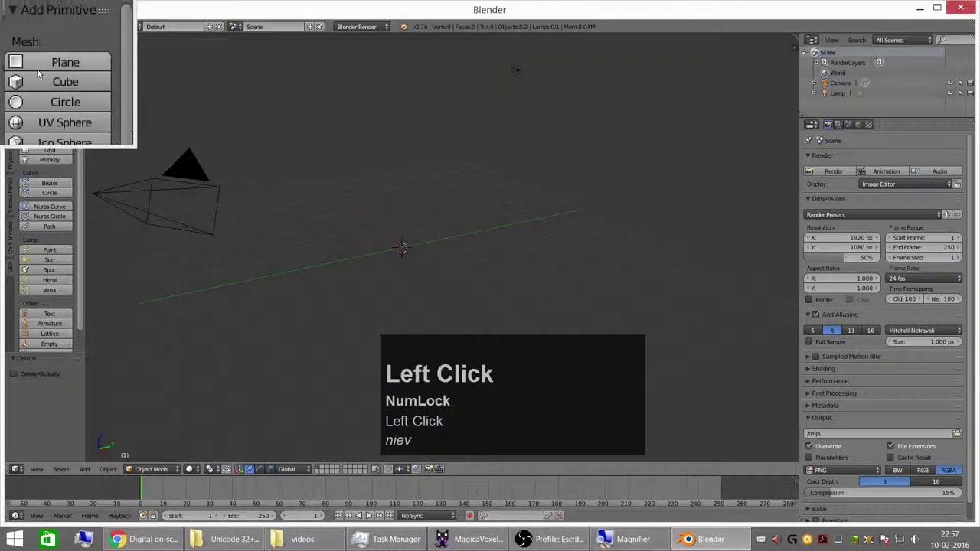
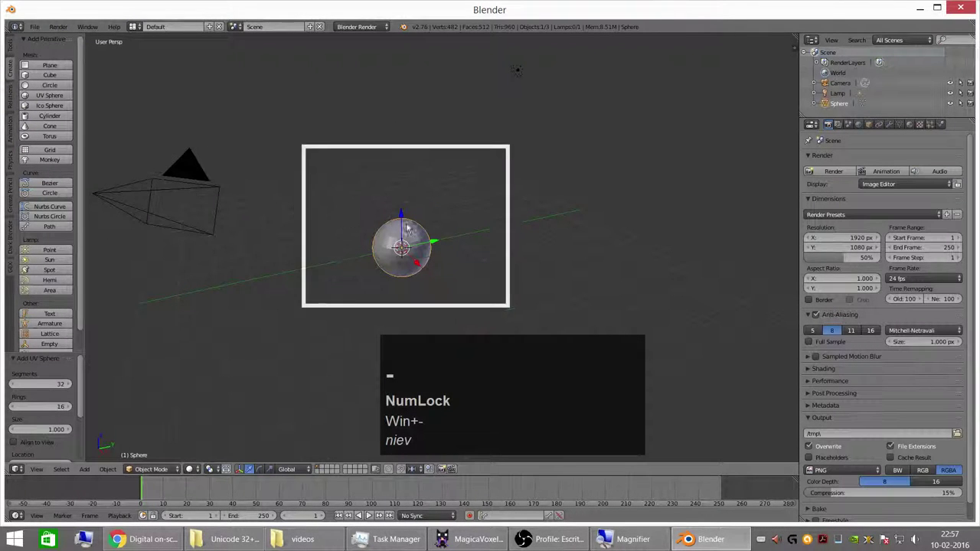
scroll(up, 3)
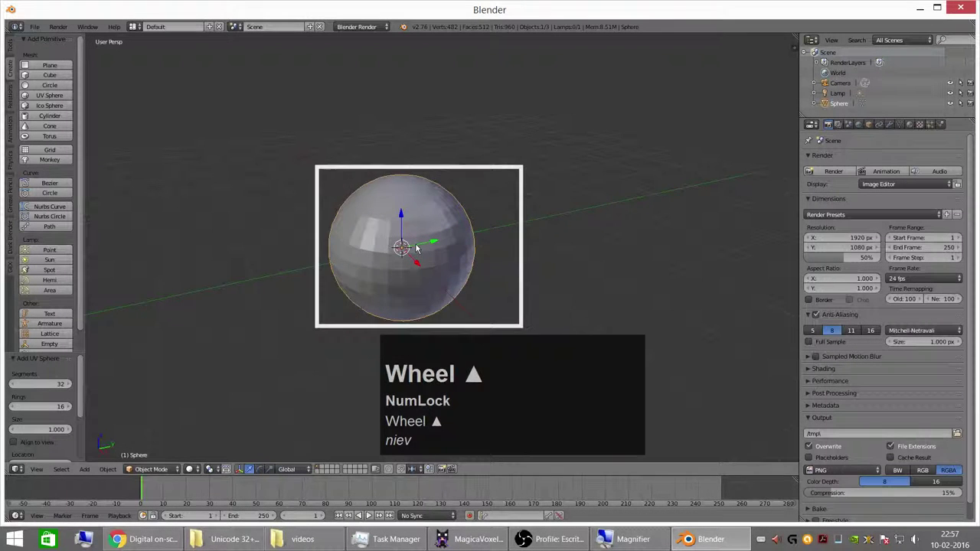
scroll(up, 3)
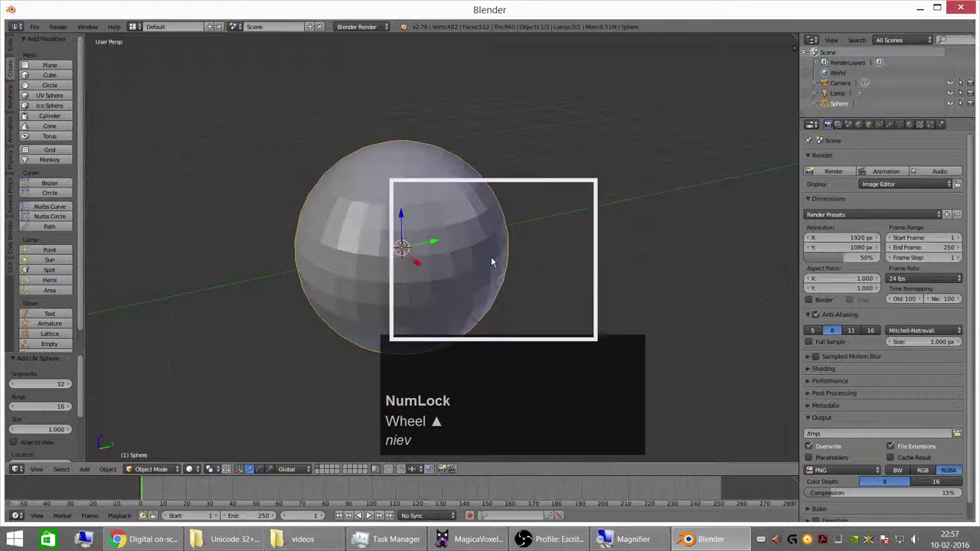
drag(501, 273, 913, 133)
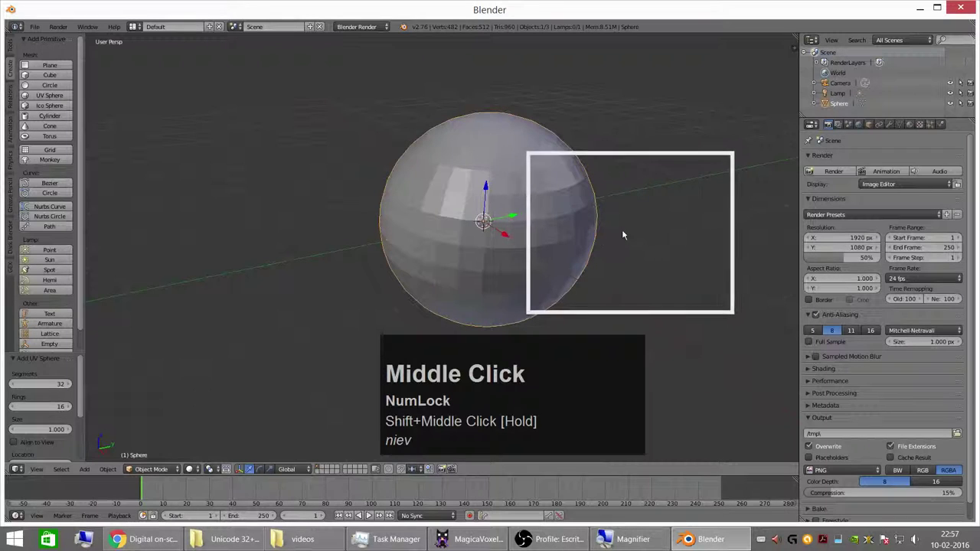
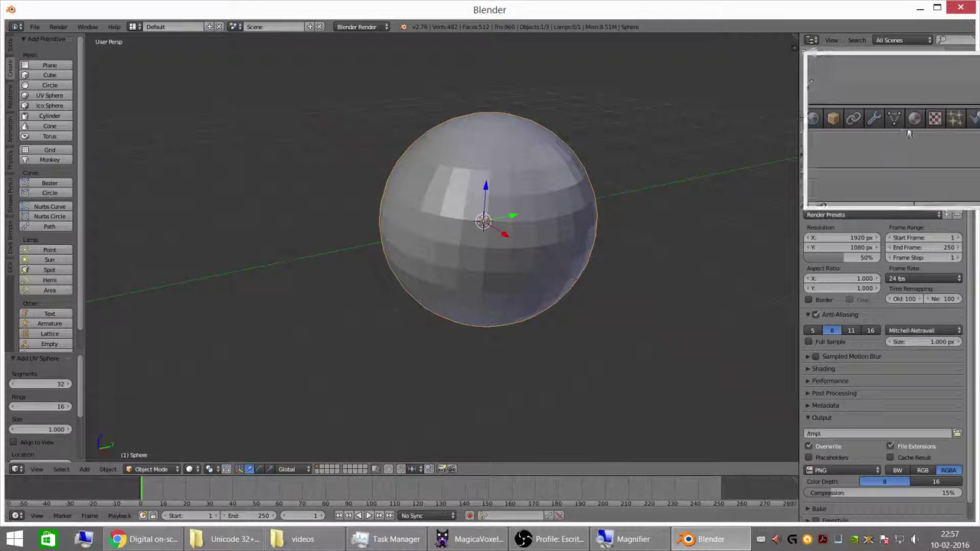
- Create a new material, Material.001, on the sphere from the Material tab
click(917, 126)
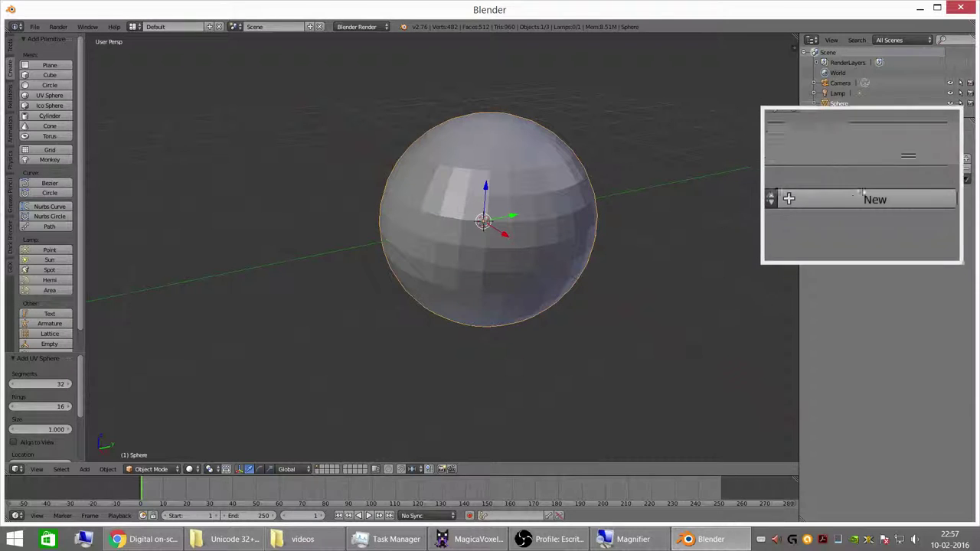
click(866, 199)
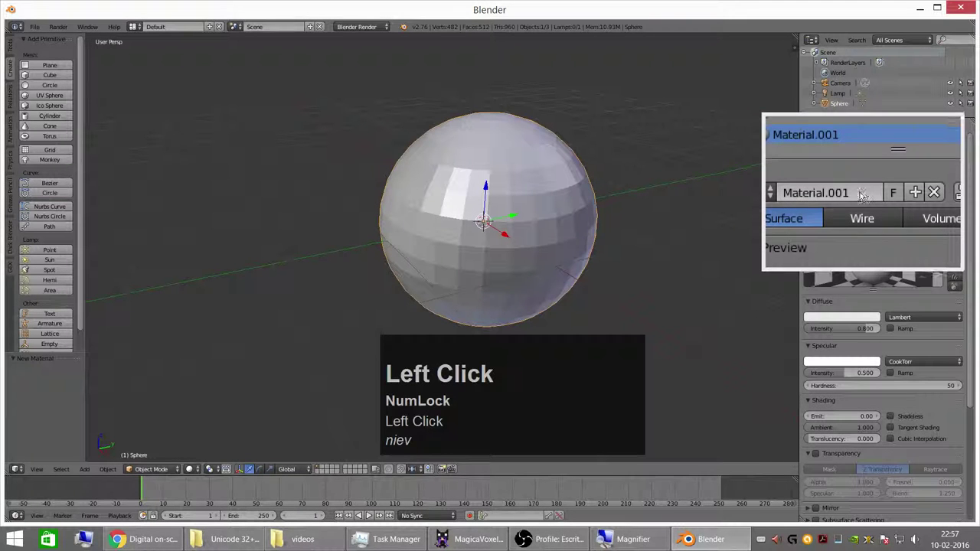
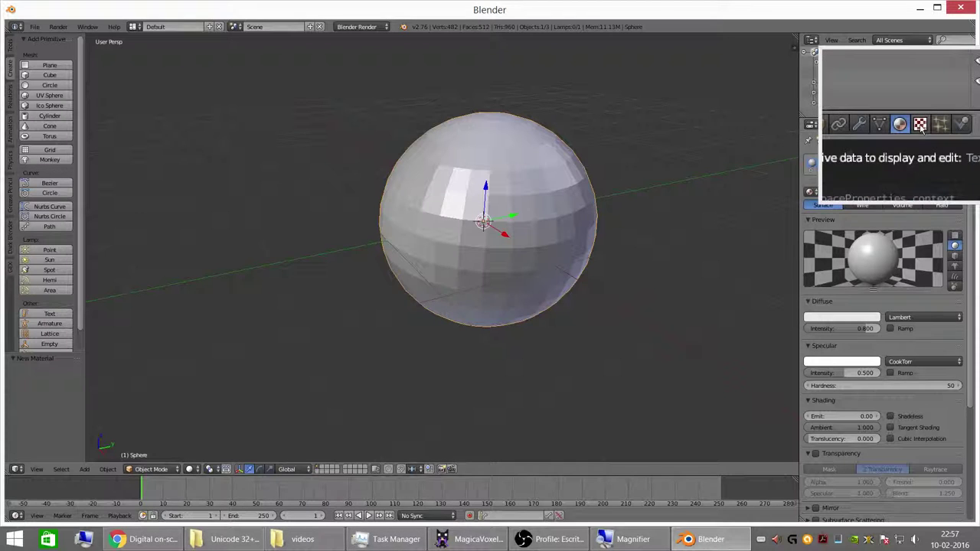
- Add a new Image or Movie texture to the material and name it Texturebola
click(925, 127)
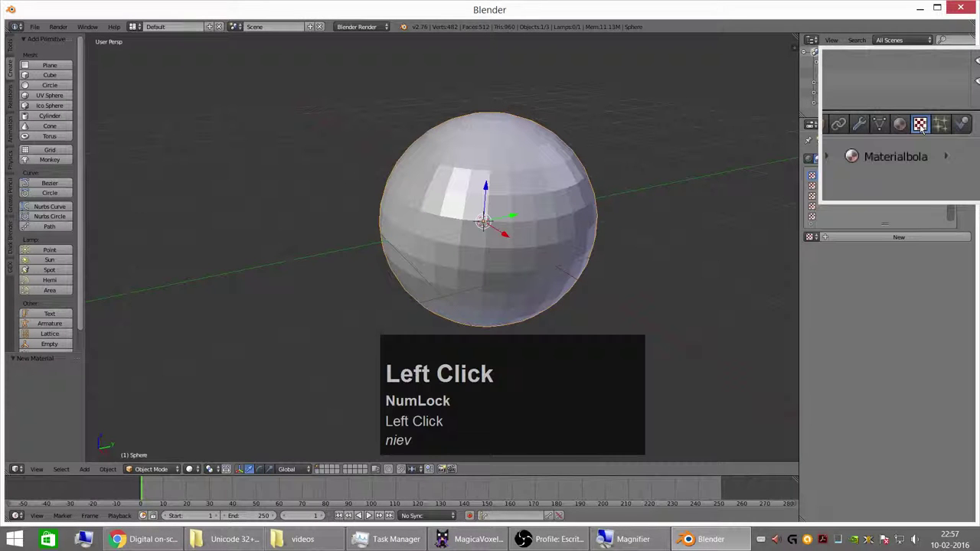
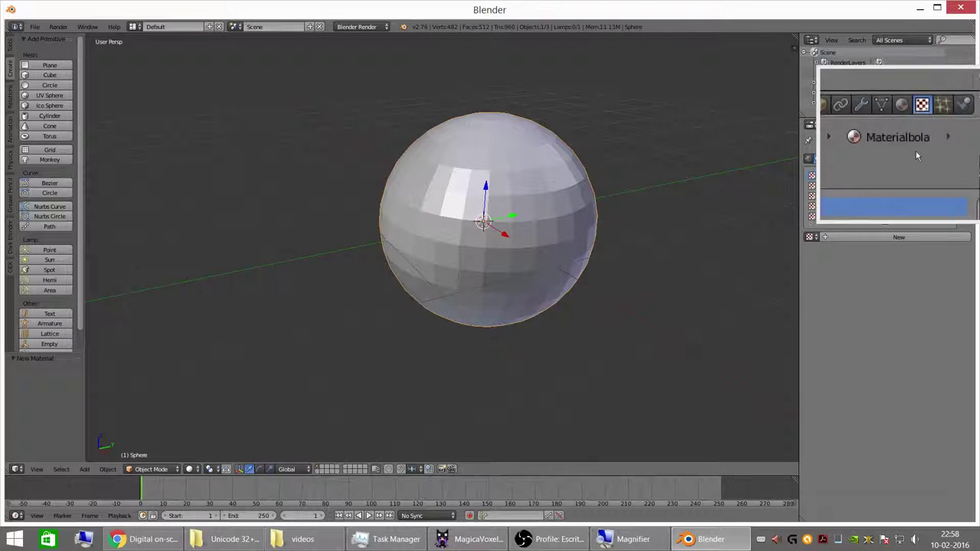
click(844, 240)
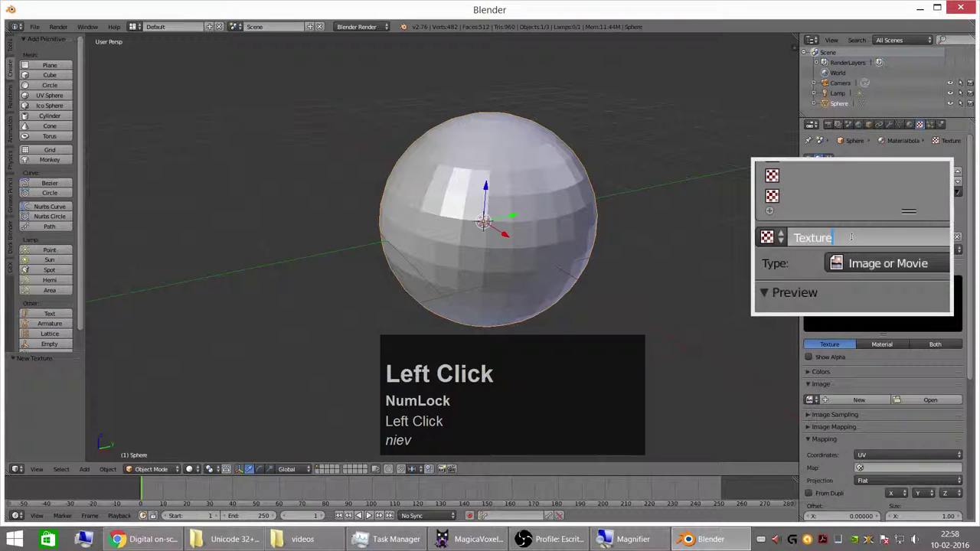
text(ol)
key(Return)
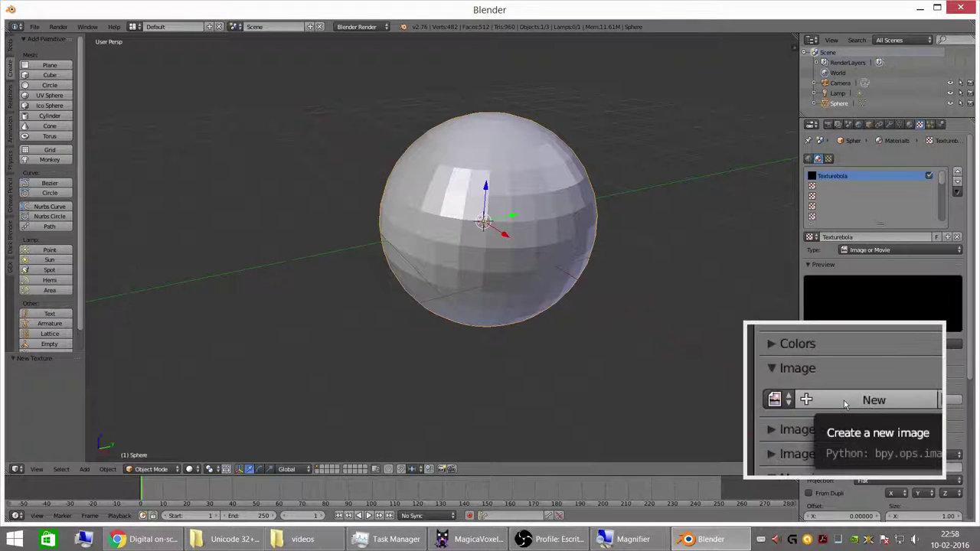
- Generate a blank 1024 x 1024 px image named imgbola for the texture
click(851, 409)
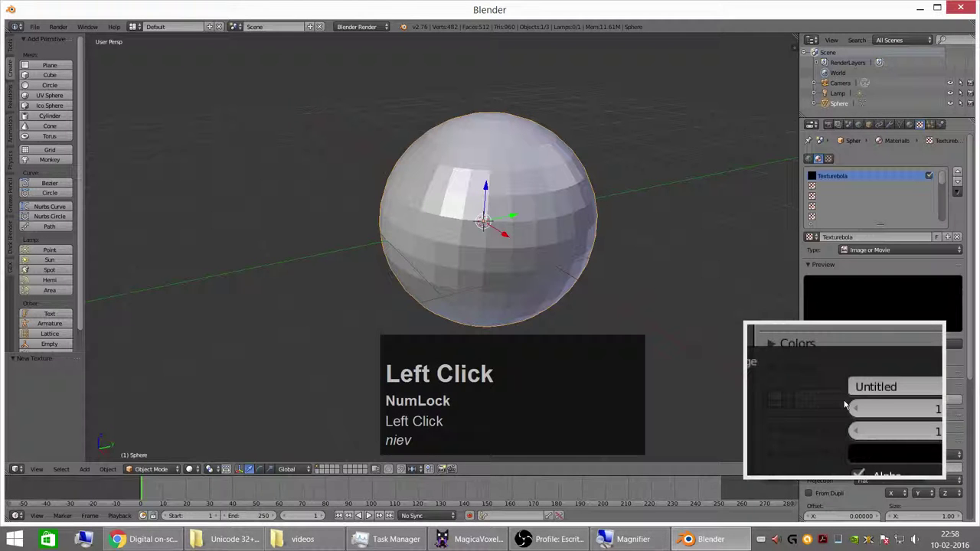
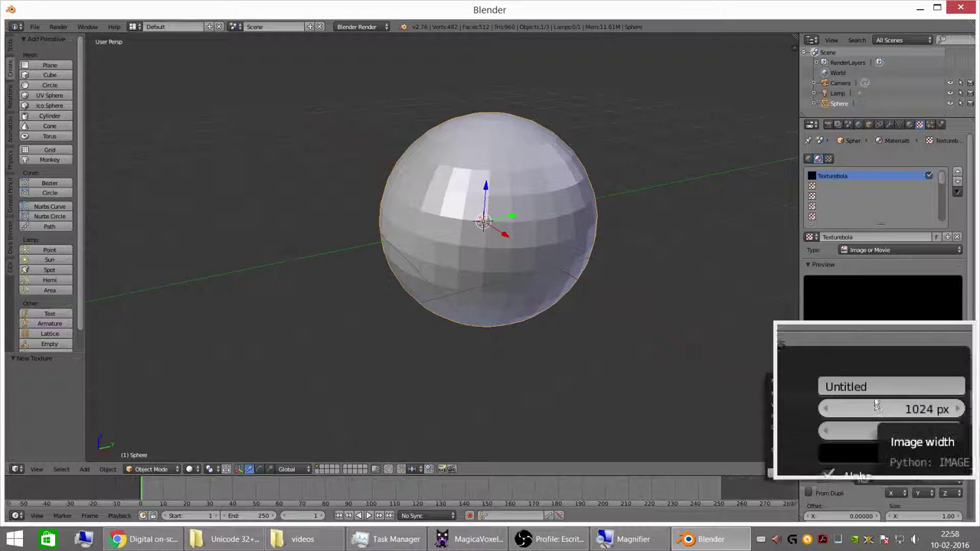
click(877, 391)
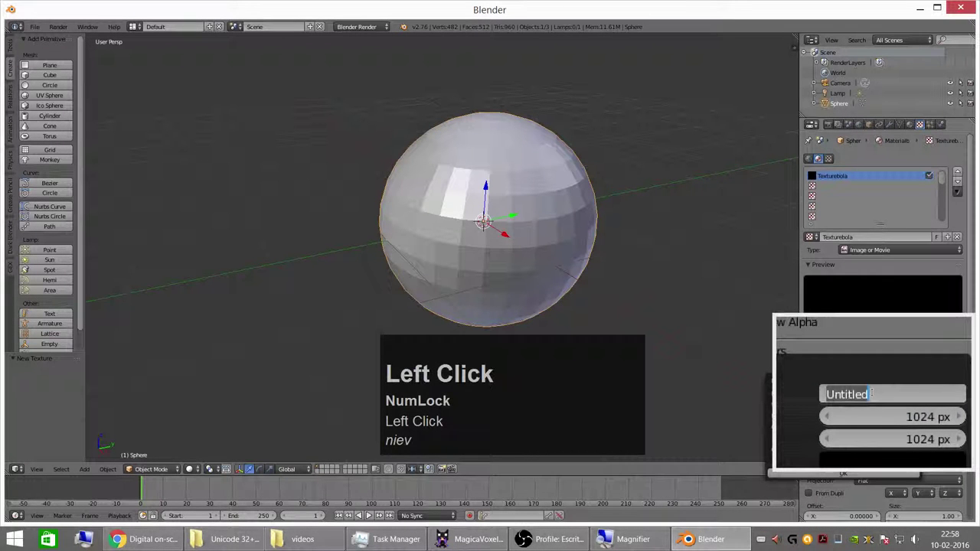
text(mgbola)
key(Return)
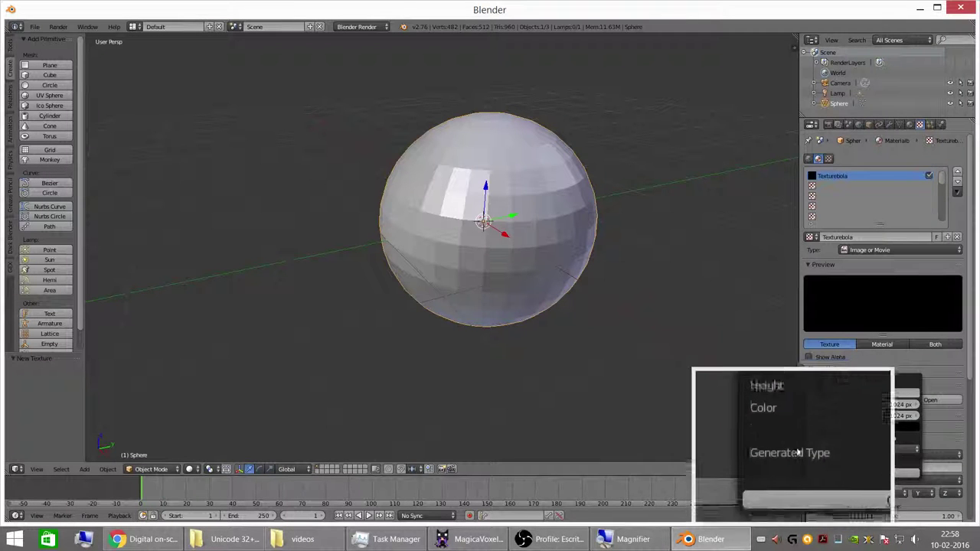
click(834, 472)
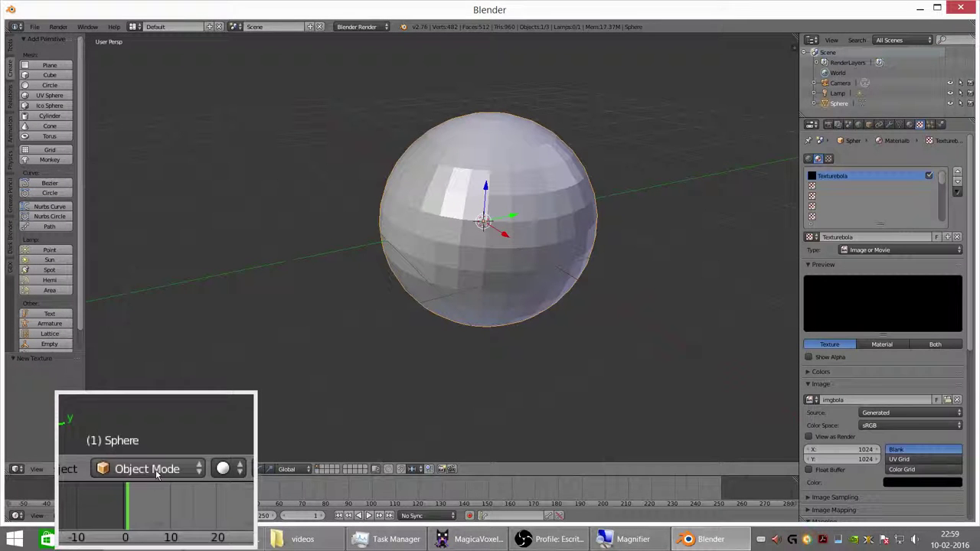
- Enter Edit Mode on the sphere and deselect its mesh
click(161, 474)
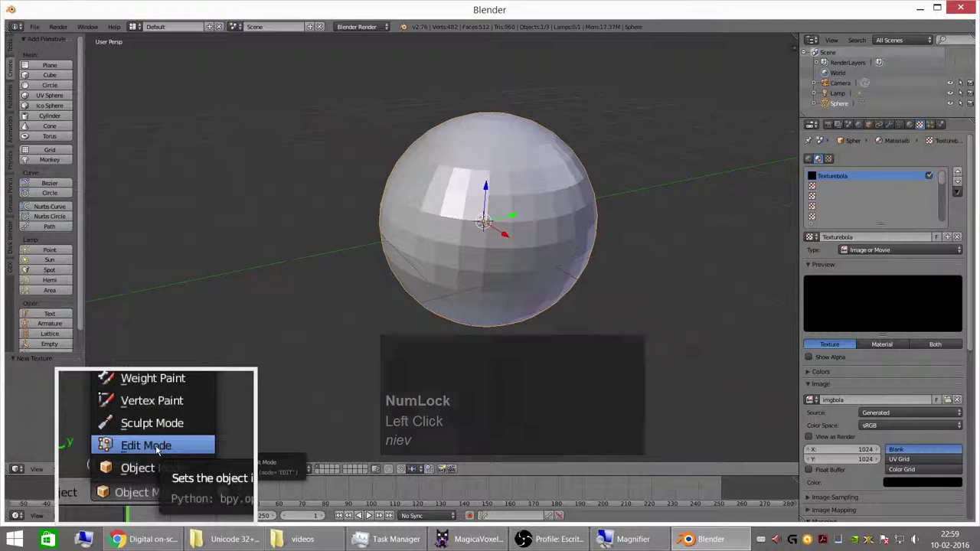
click(161, 449)
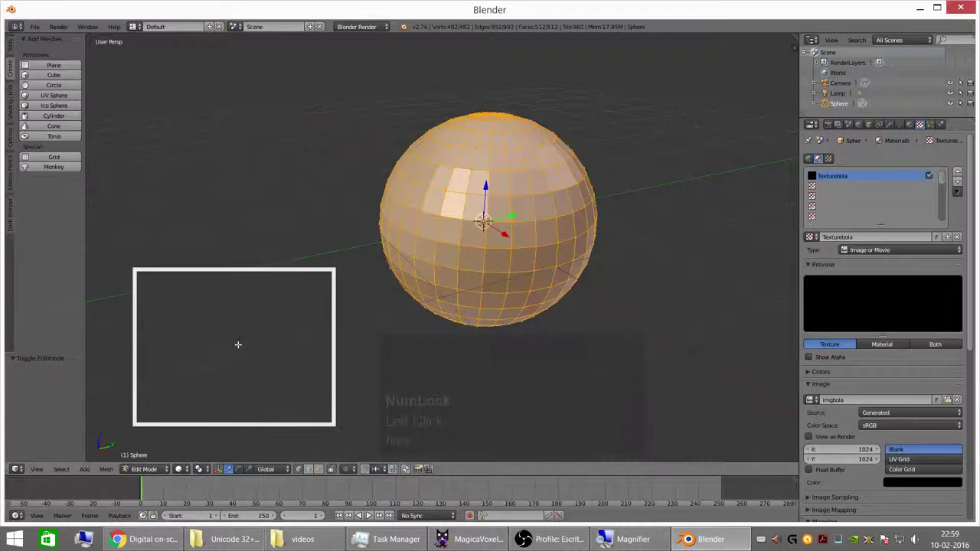
key(a)
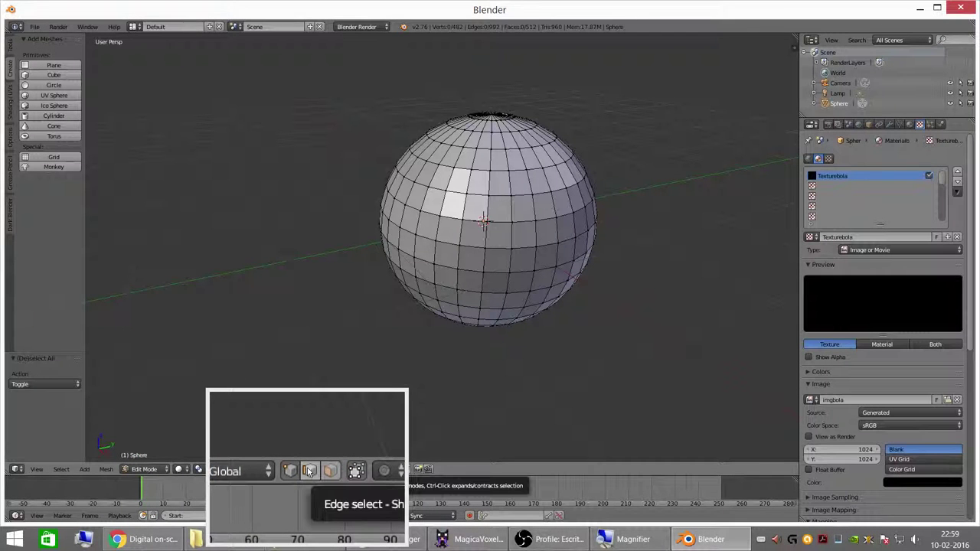
click(312, 471)
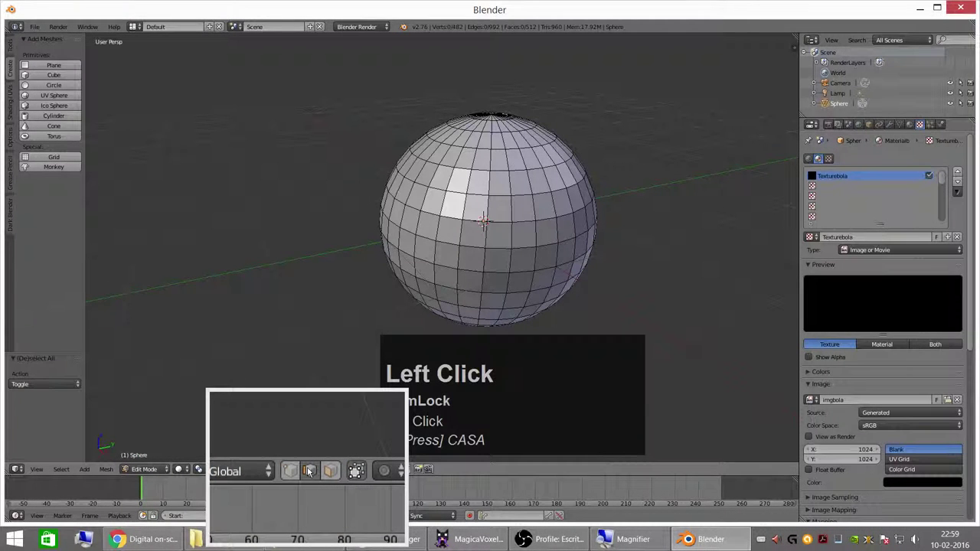
text(Press] CASA)
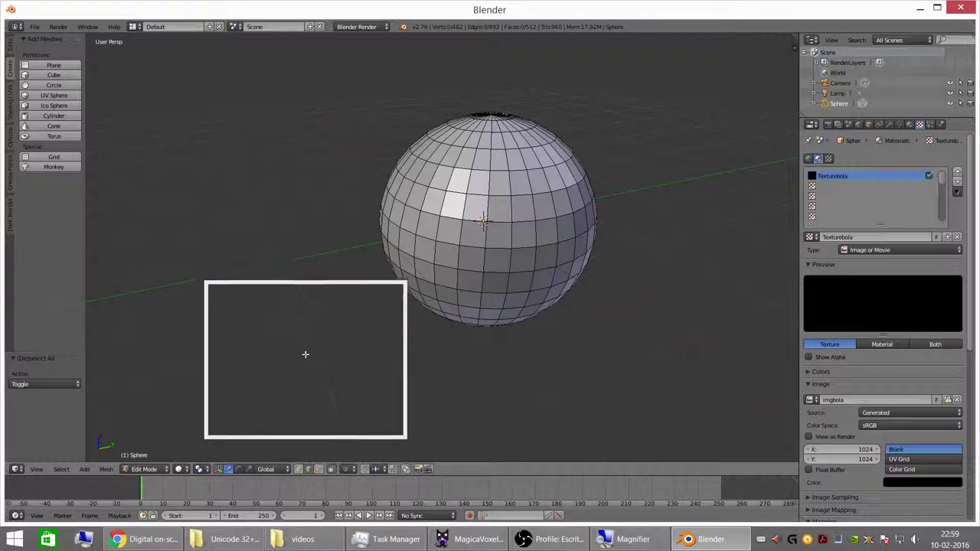
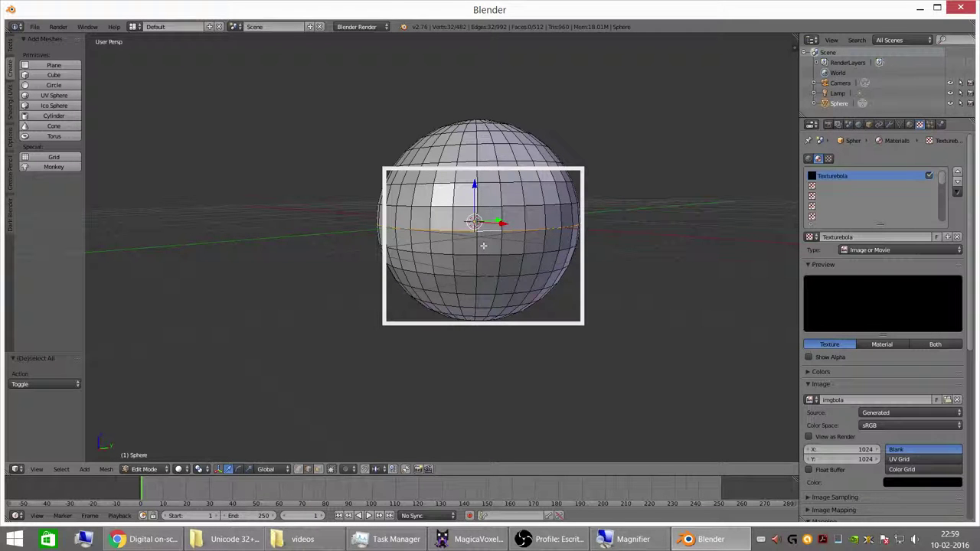
- Search the command menu for 'mark' to reach Mark Seam for the equator loop
key(space)
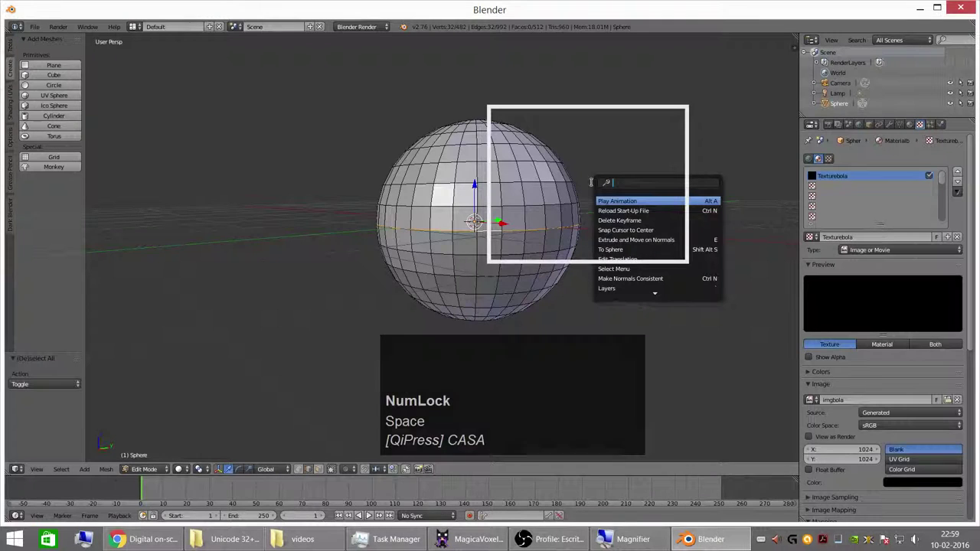
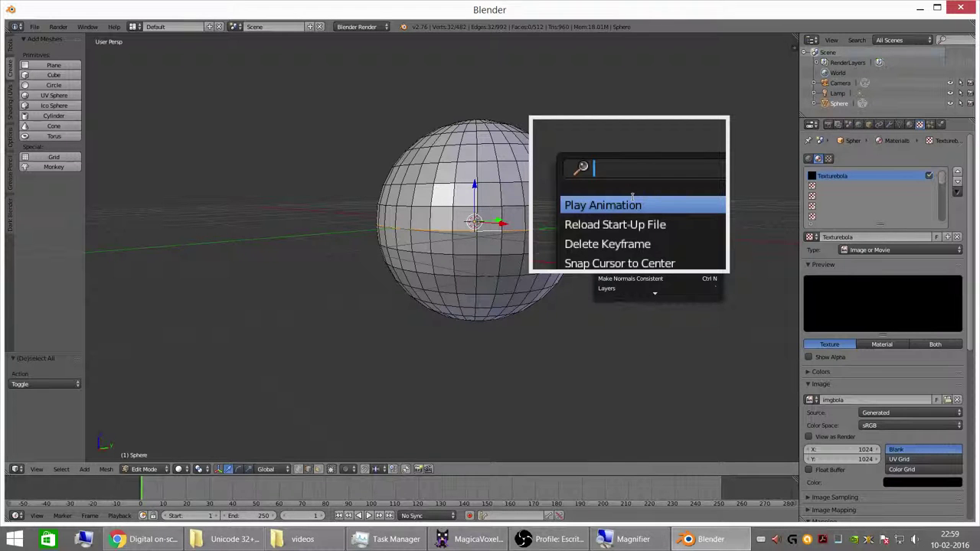
text(mark)
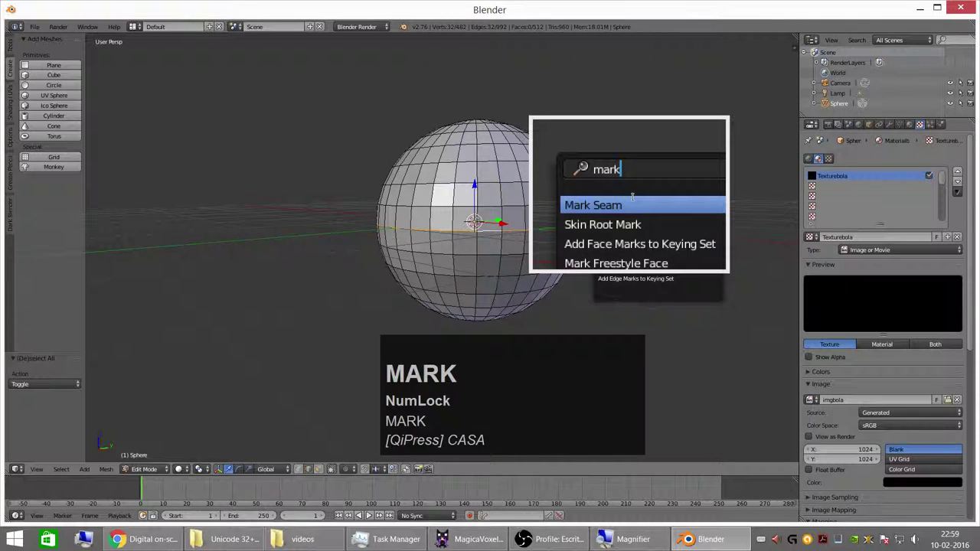
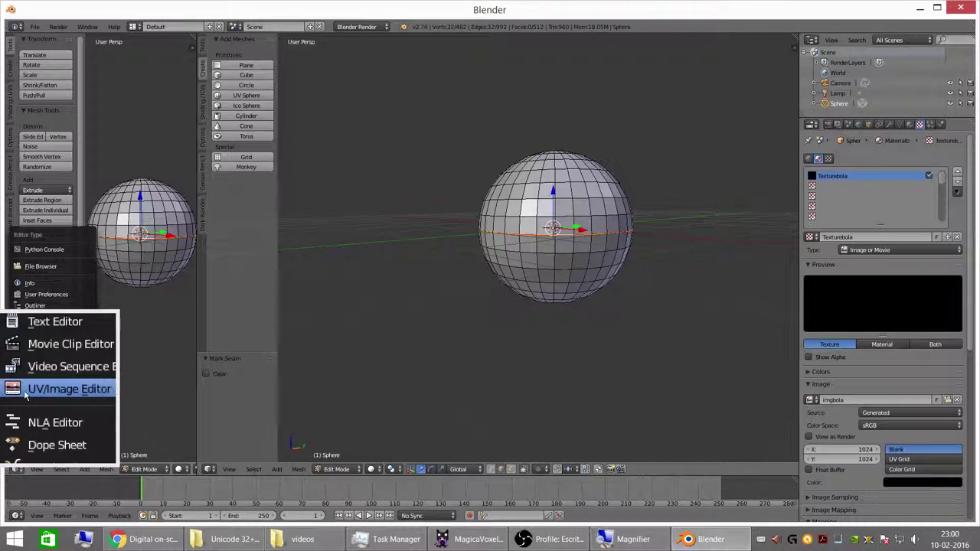
- Switch the left area to the UV/Image Editor and select the whole sphere mesh with A
click(30, 395)
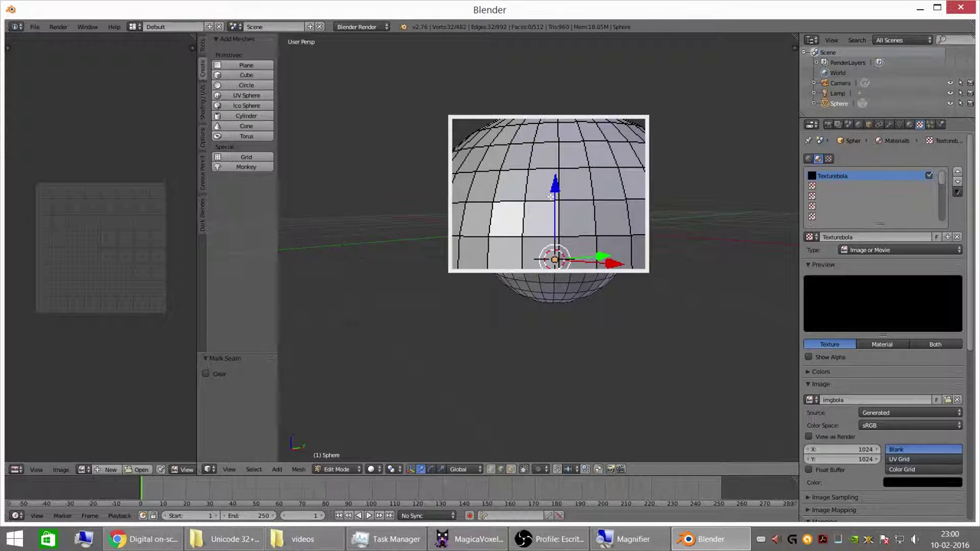
key(super+-)
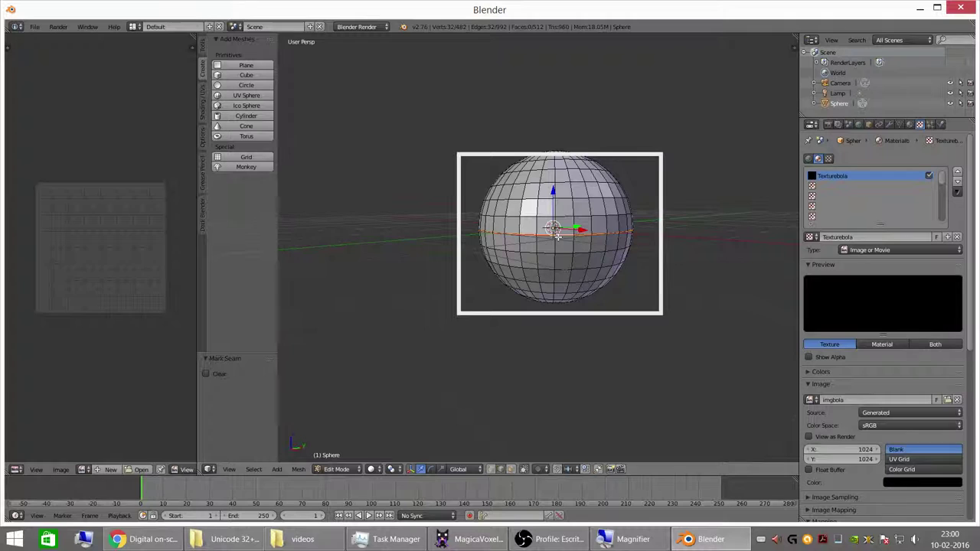
key(a)
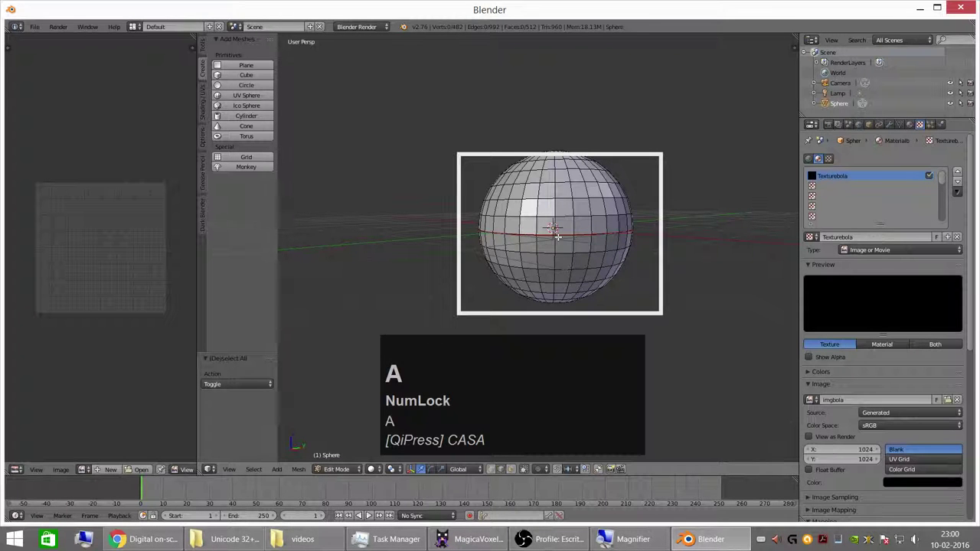
key(a)
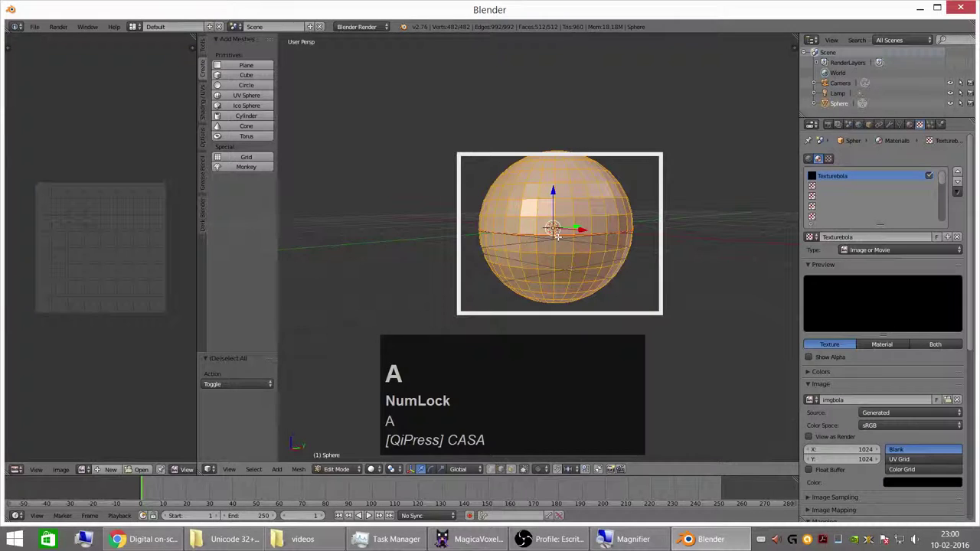
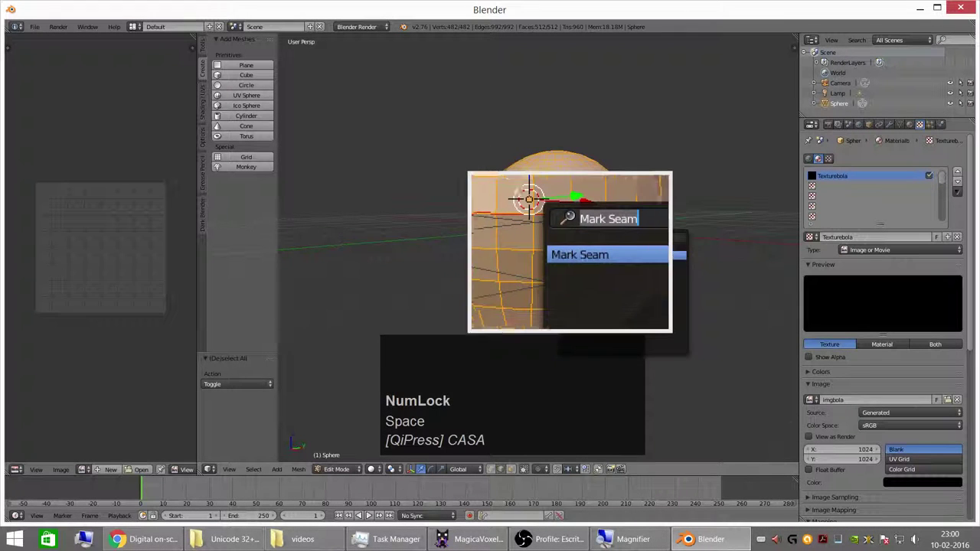
- Search the command menu for 'unwrap' to unwrap the selected sphere
text(un)
text(rap)
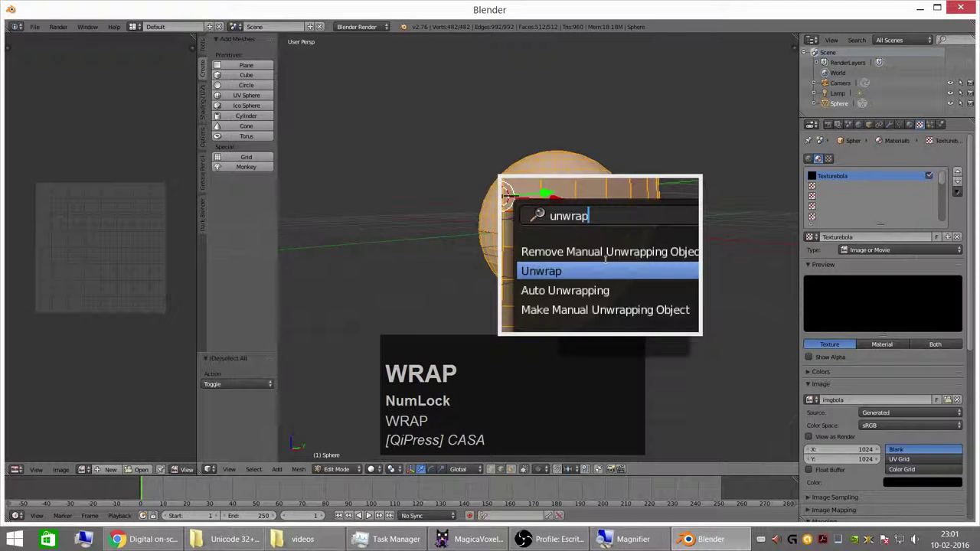
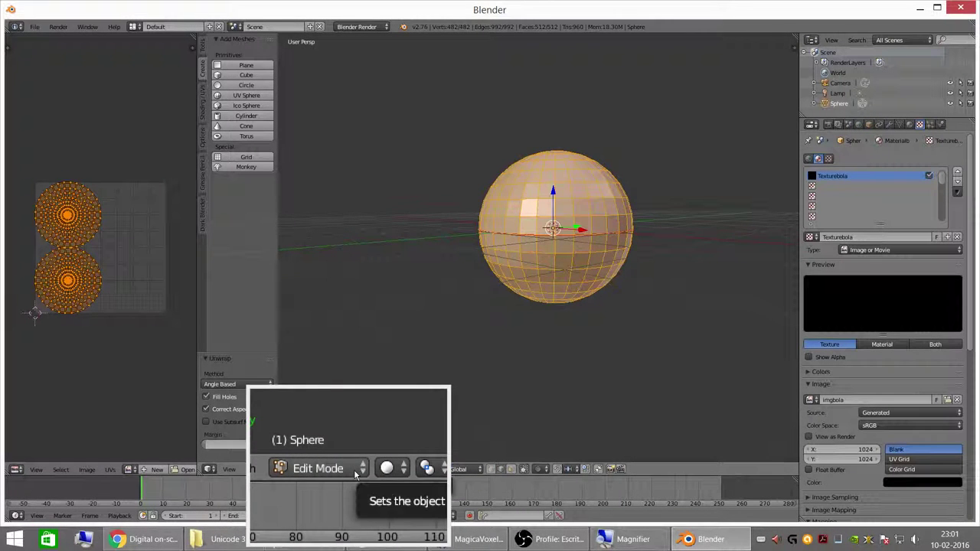
- Switch the sphere to Texture Paint mode and frame the imgbola image in the UV/Image Editor
click(357, 477)
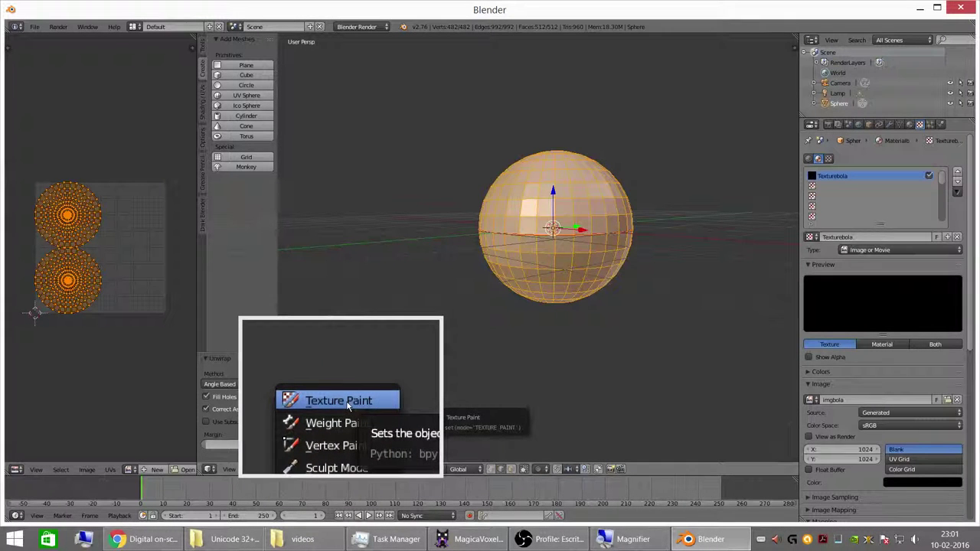
click(350, 409)
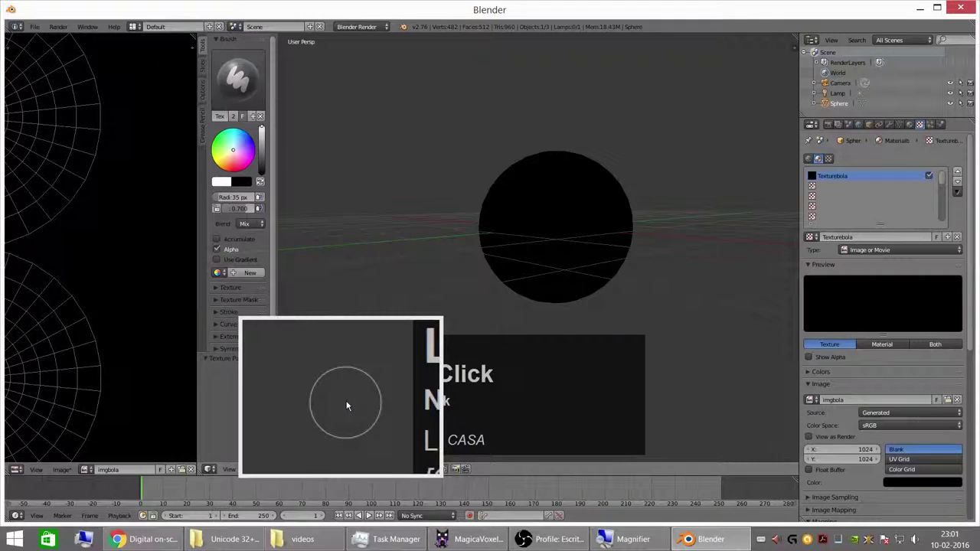
scroll(down, 3)
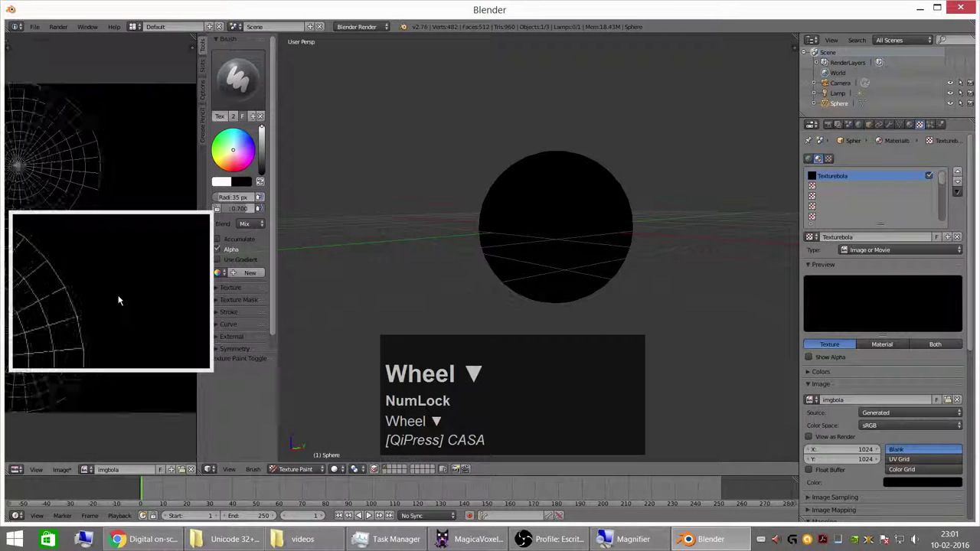
middle_click(103, 275)
key(super+-)
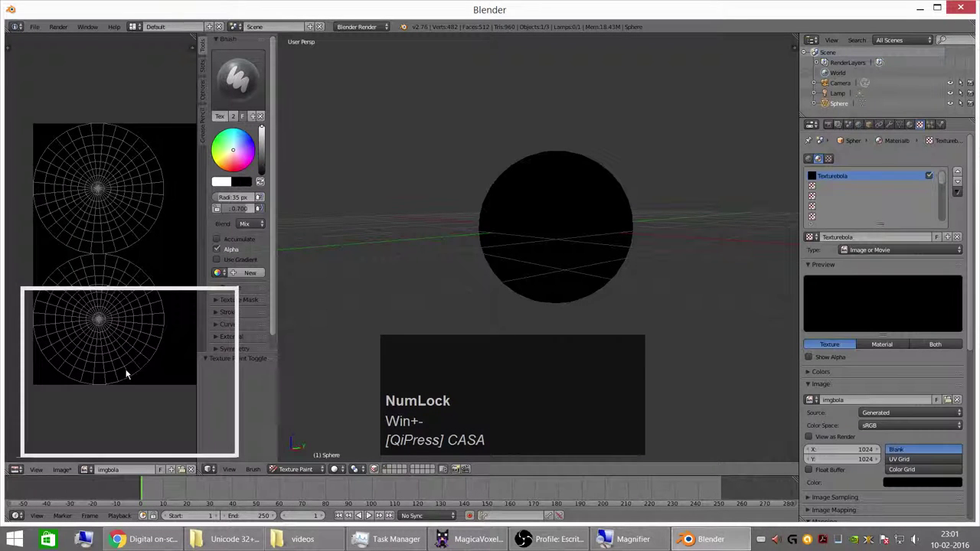
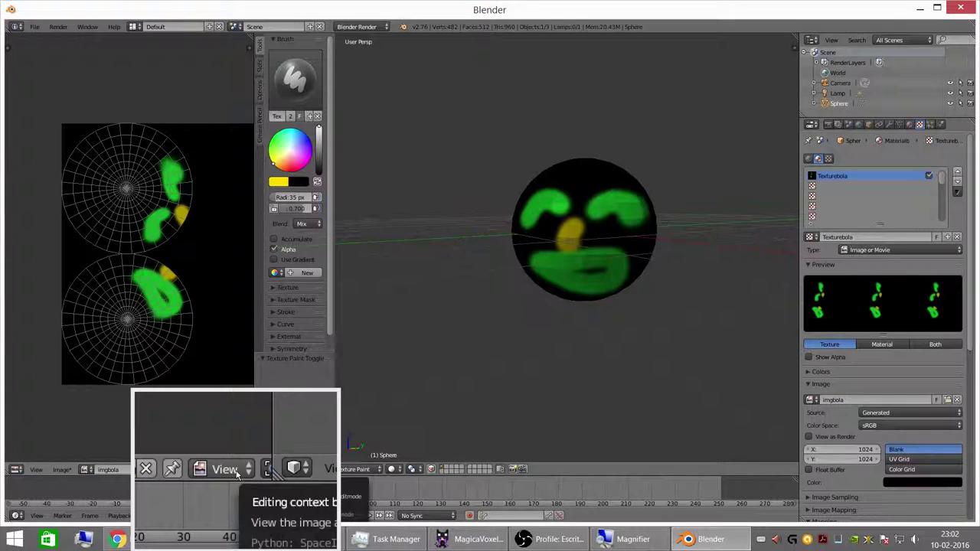
- Switch the image editor from View to Paint mode on the imgbola image
click(240, 479)
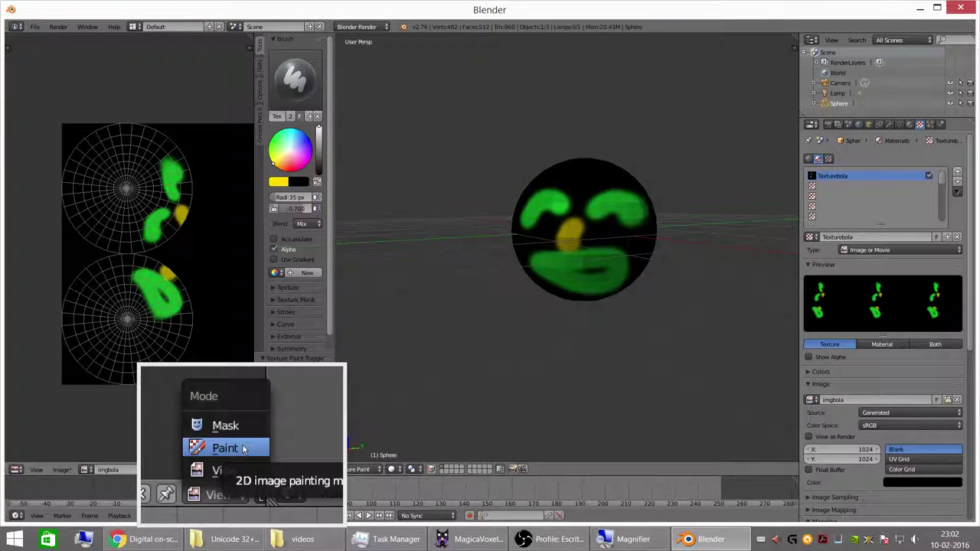
click(245, 449)
click(248, 453)
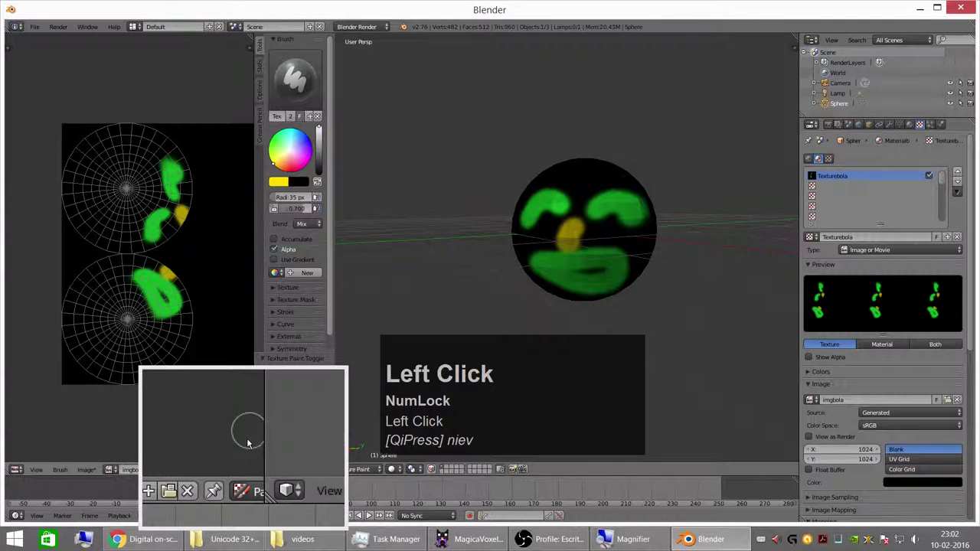
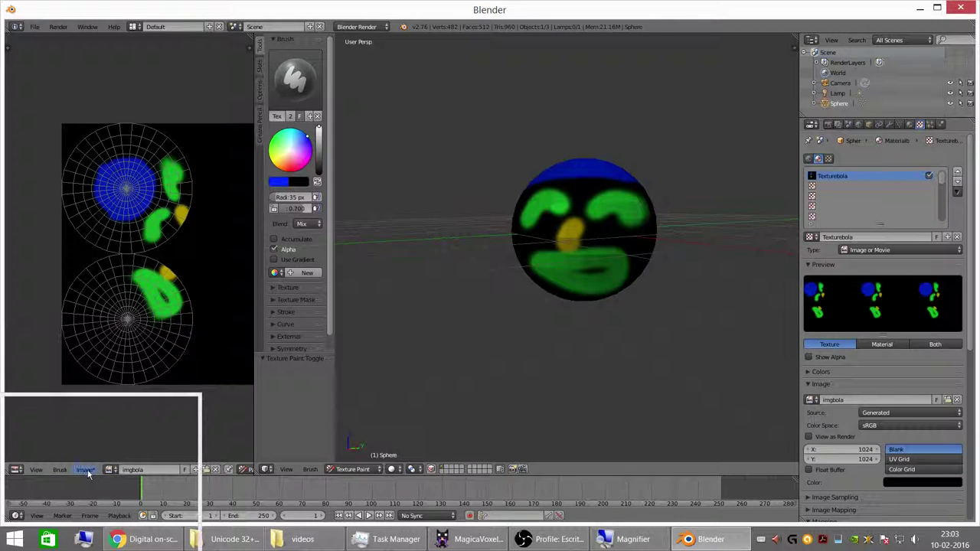
- Bring up the Image menu with the Save As Image option for the painted texture
key(super+Num_Lock)
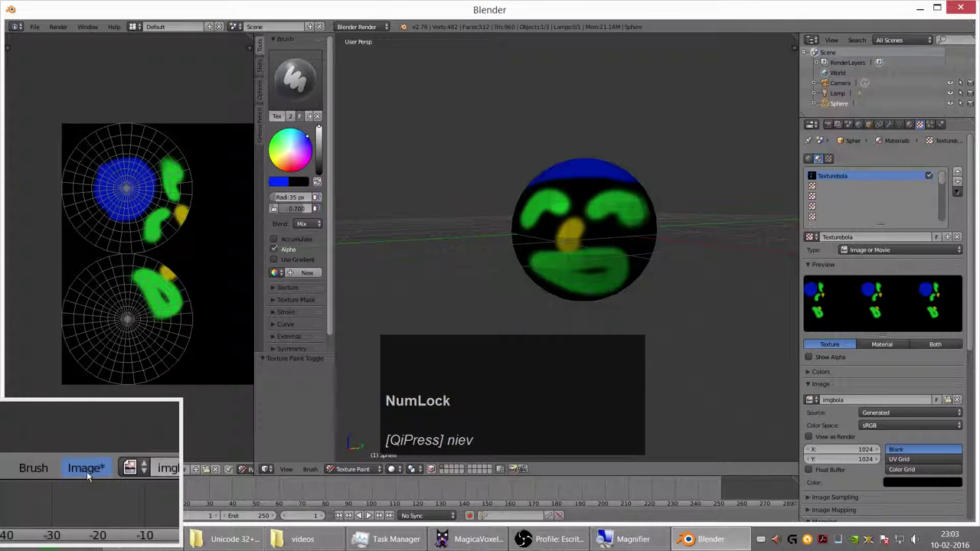
click(92, 475)
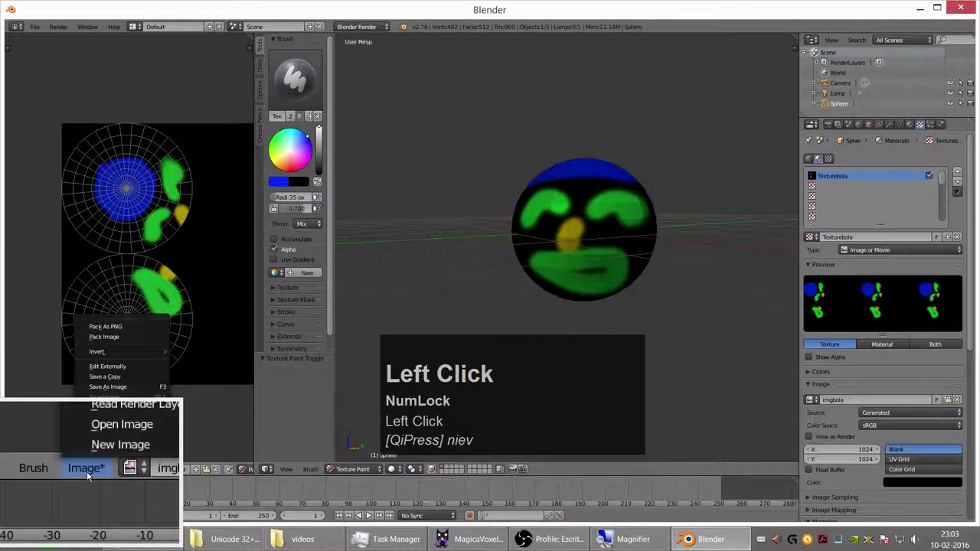